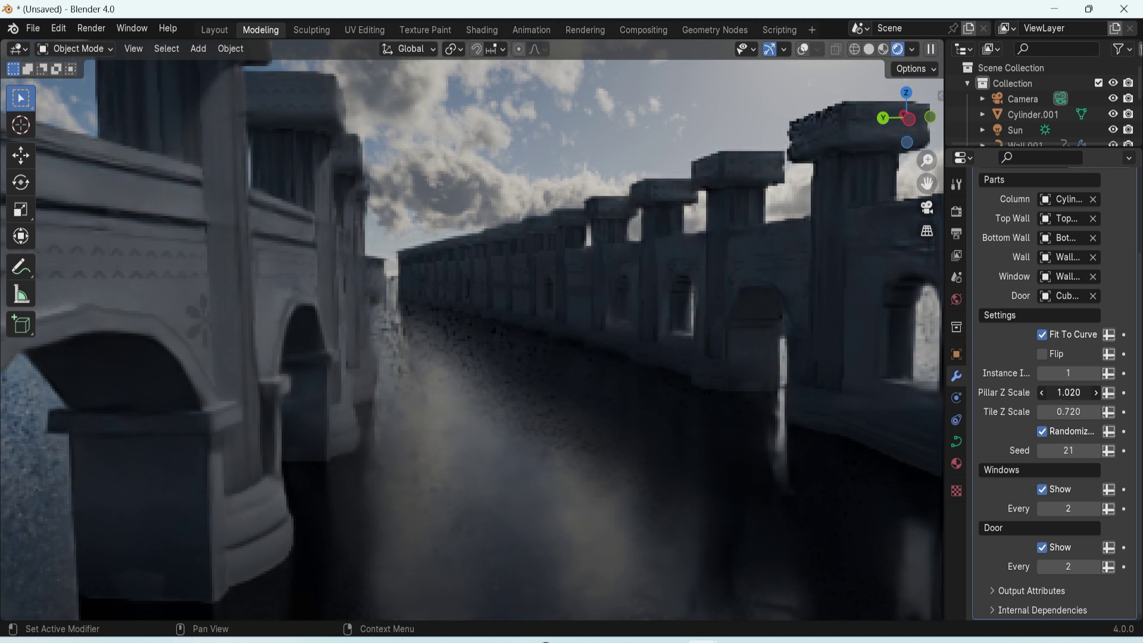
# Orbit around the wall generator scene to view the curved and circular walls.
pyautogui.moveTo(844, 341); pyautogui.dragTo(437, 270)
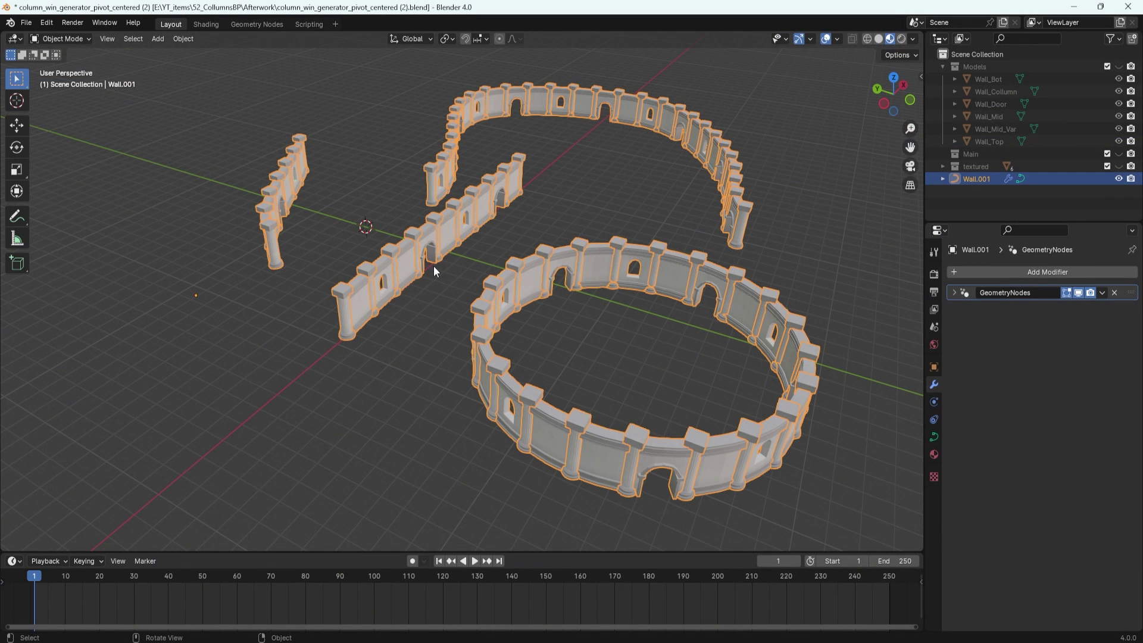
pyautogui.middleClick(438, 241)
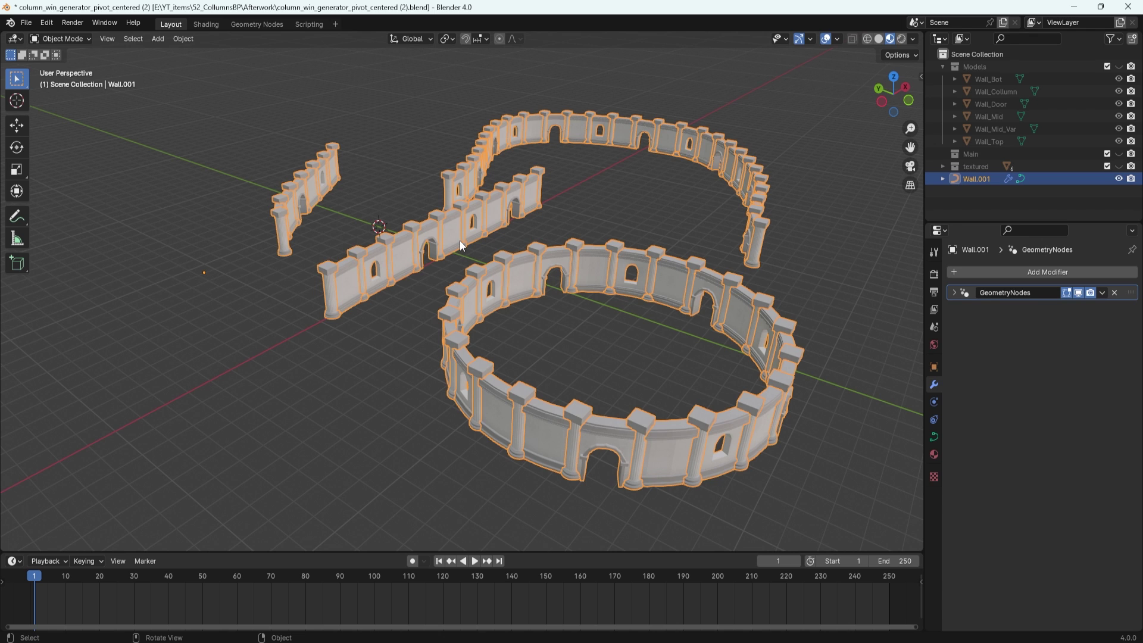
# Enter Edit Mode on Wall.001 and delete all of its existing curve points.
pyautogui.press('Tab')
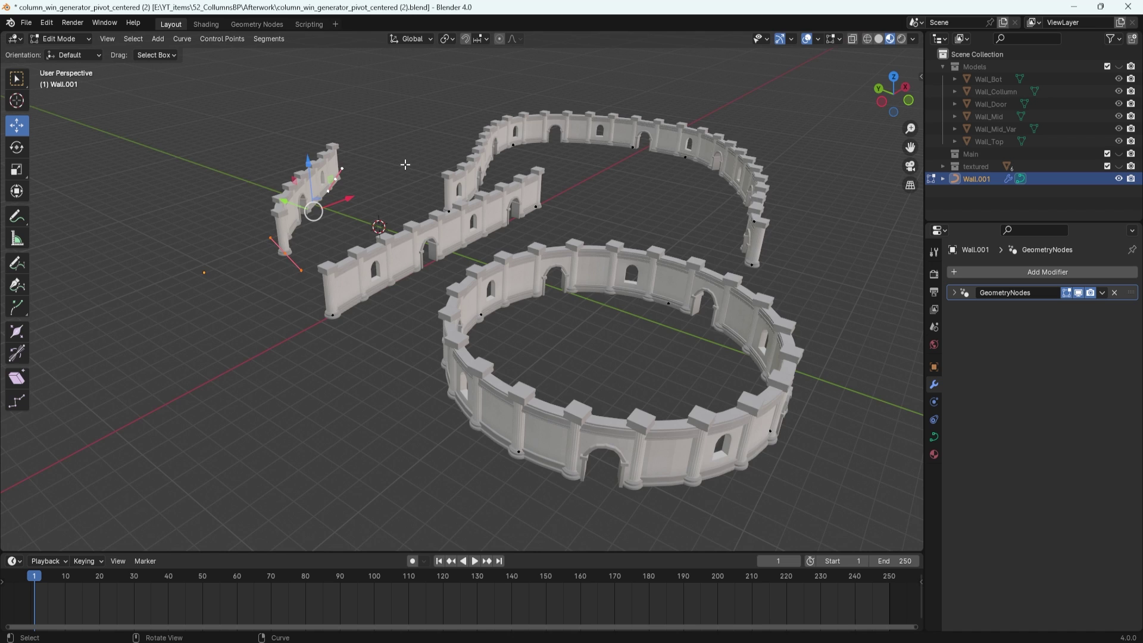
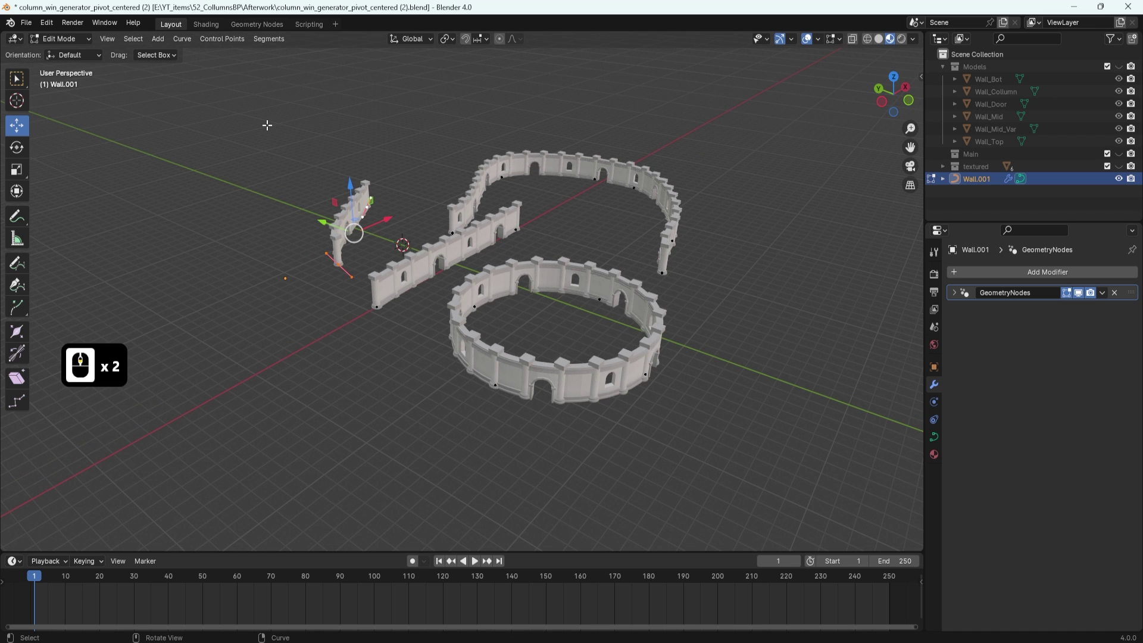
pyautogui.press('a')
pyautogui.press('Delete')
pyautogui.click(271, 130)
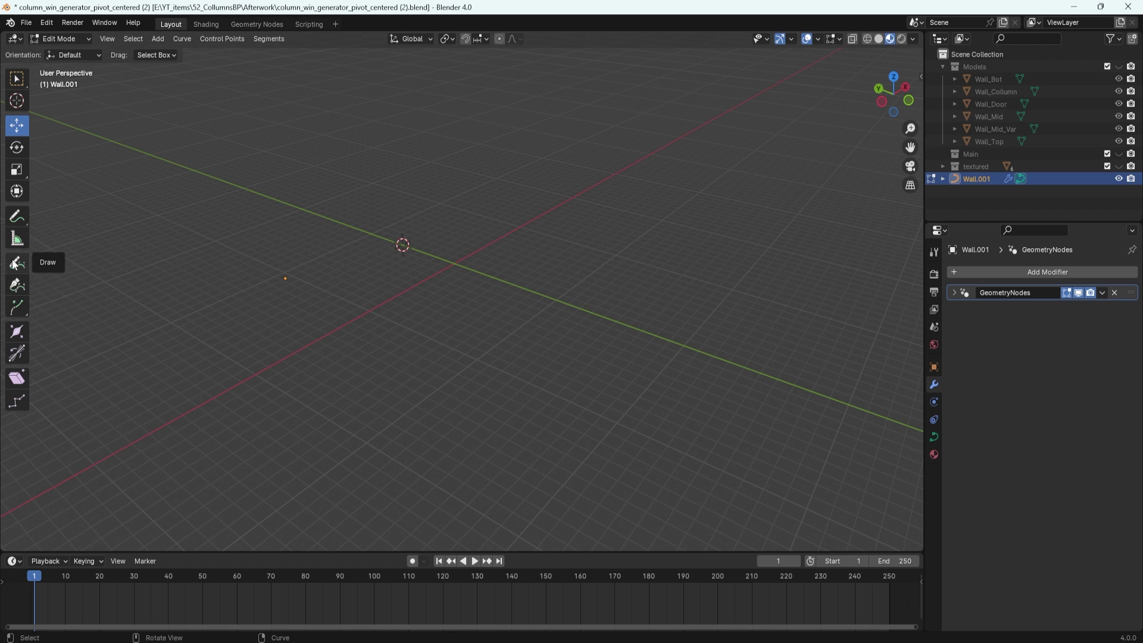
# Draw a new freehand curve from top view and rotate it into one long bending wall.
pyautogui.click(16, 264)
pyautogui.press('7')
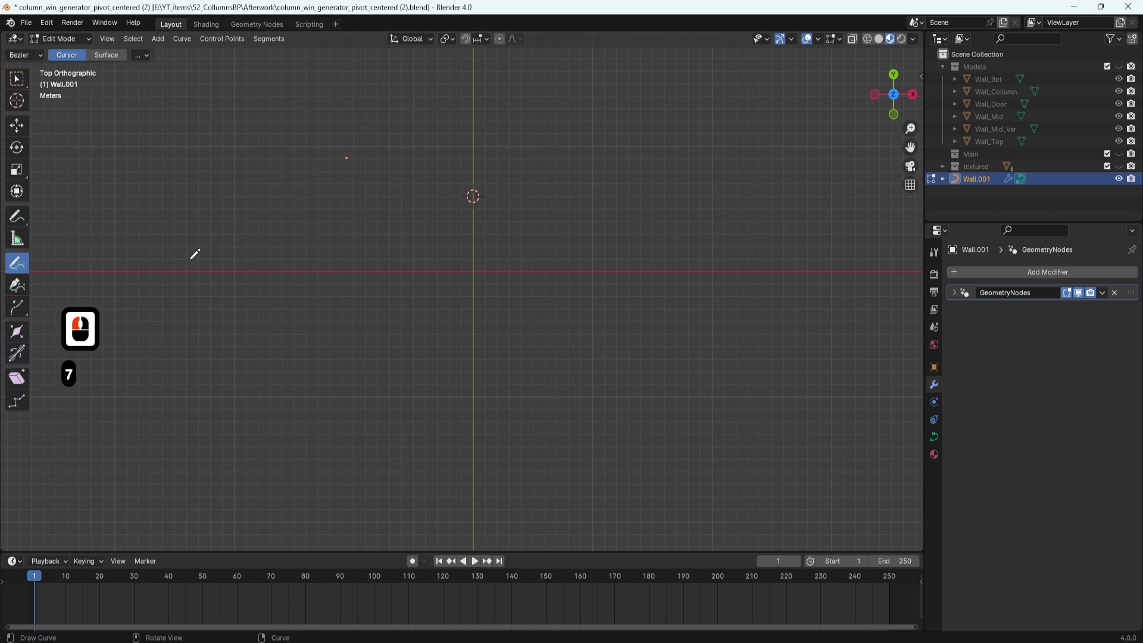
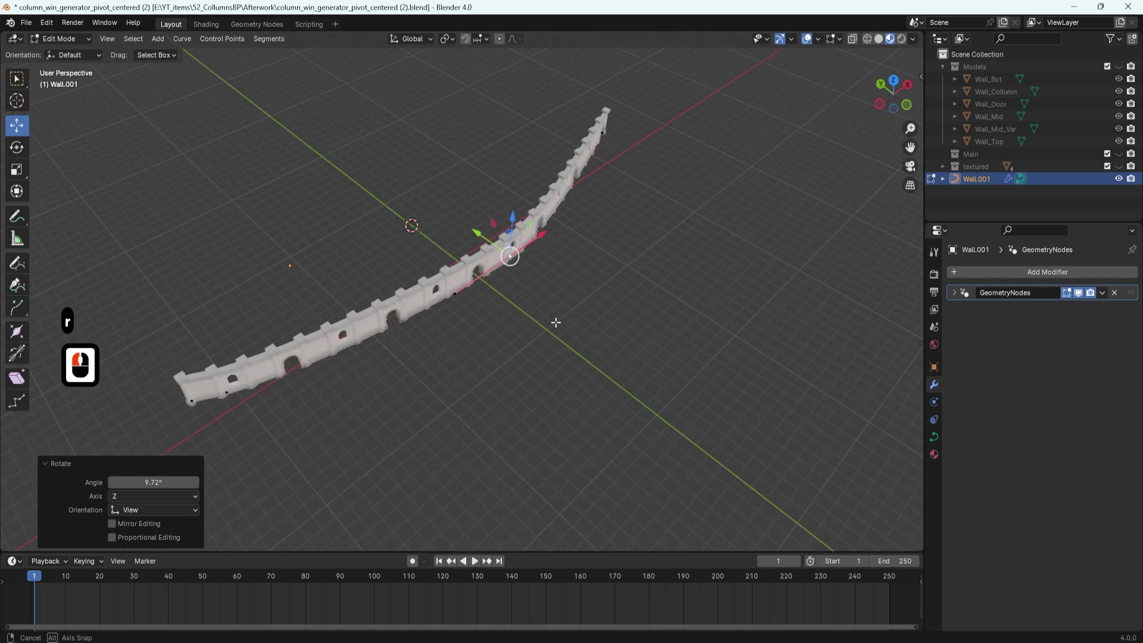
pyautogui.middleClick(579, 296)
pyautogui.middleClick(564, 286)
pyautogui.middleClick(564, 286)
pyautogui.click(567, 274)
pyautogui.middleClick(489, 261)
pyautogui.middleClick(491, 265)
pyautogui.middleClick(507, 268)
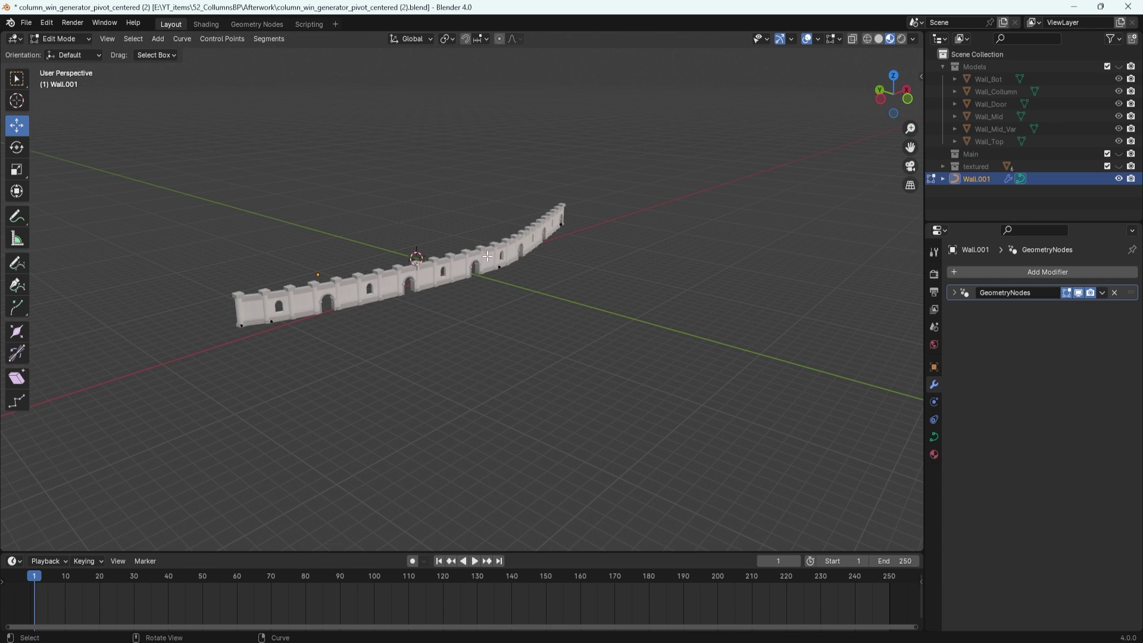
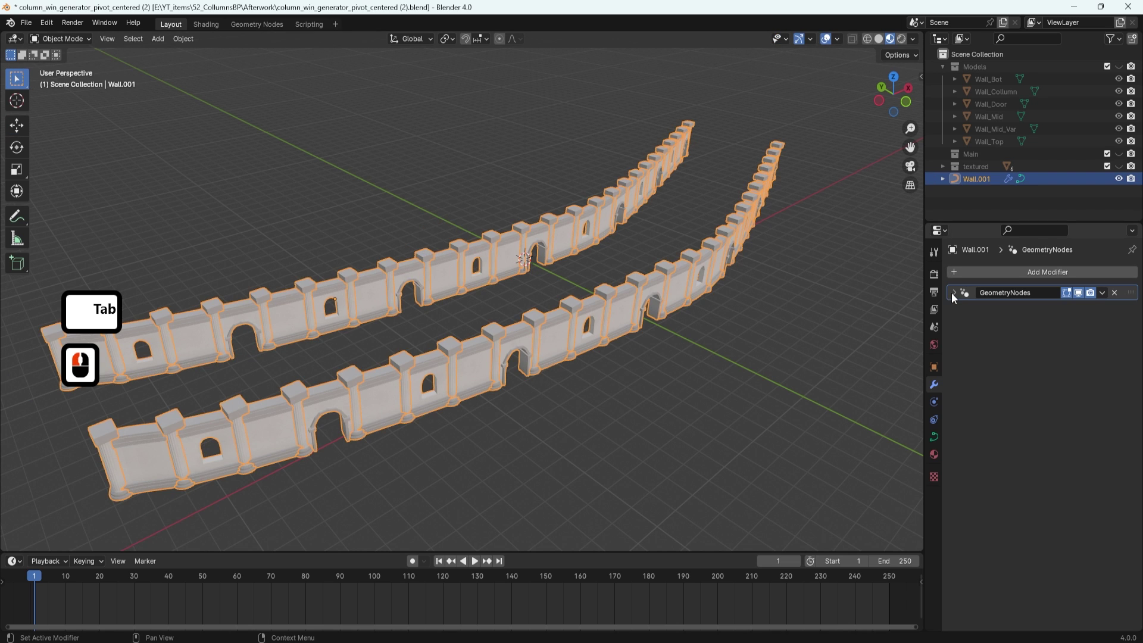
# Expand the wall generator's modifier settings and enable Randomize Tiles on both curved walls.
pyautogui.click(955, 297)
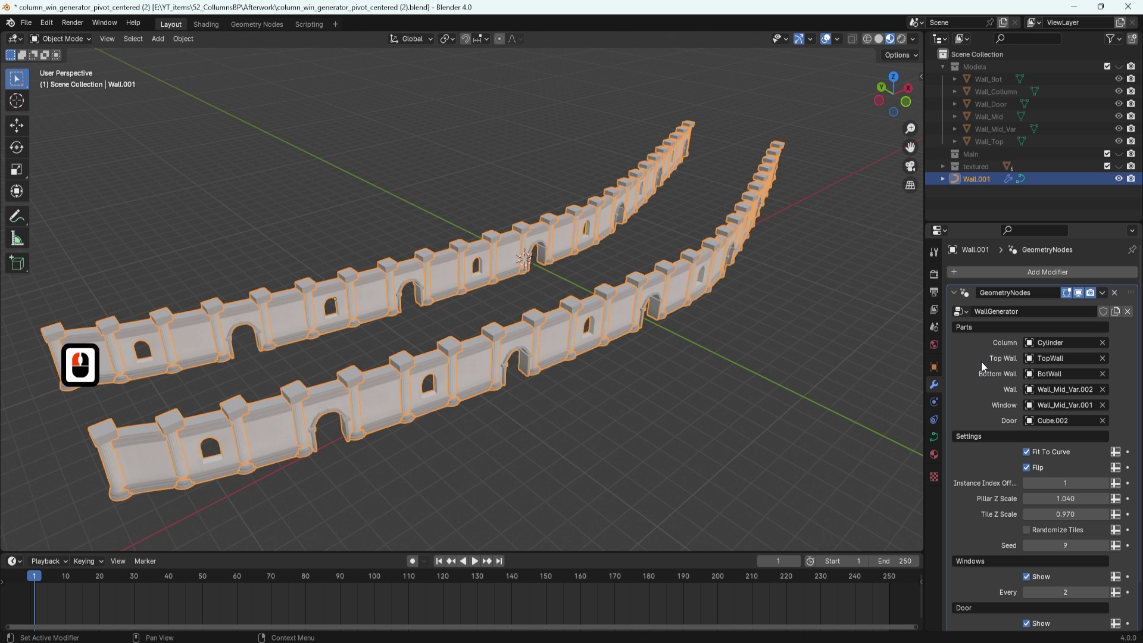
pyautogui.middleClick(541, 295)
pyautogui.middleClick(500, 251)
pyautogui.middleClick(514, 257)
pyautogui.middleClick(496, 253)
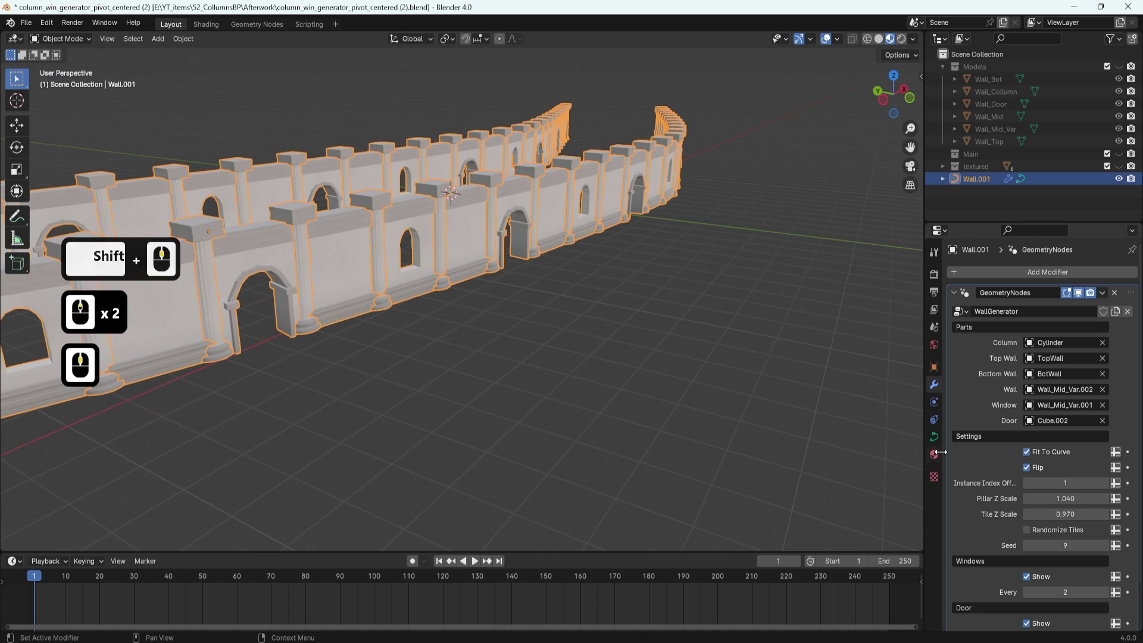
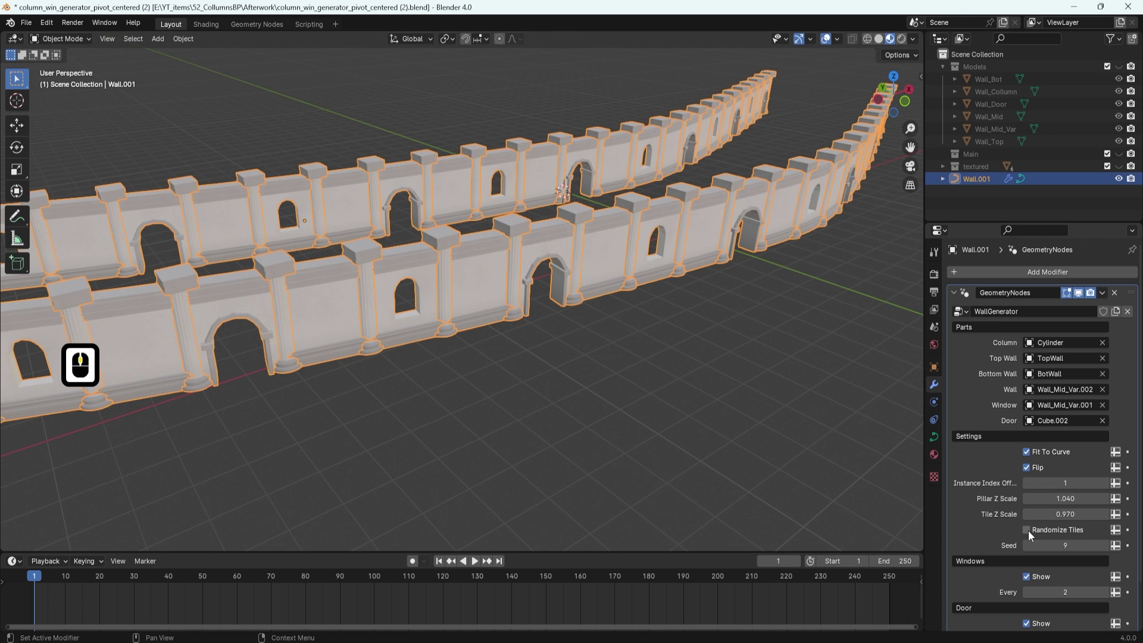
pyautogui.click(1032, 536)
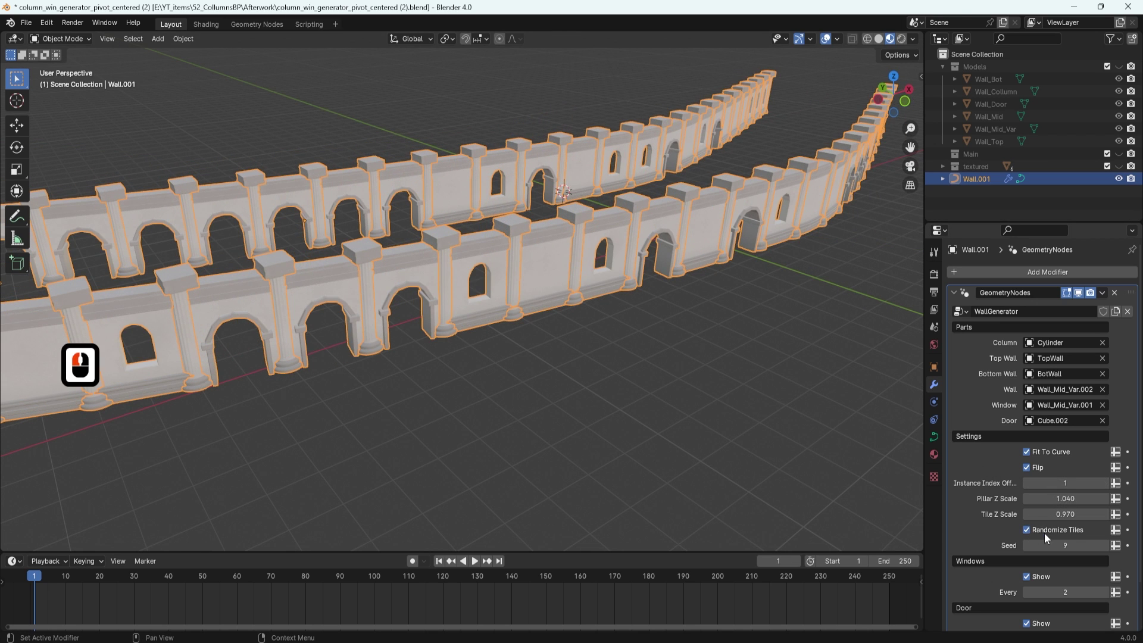
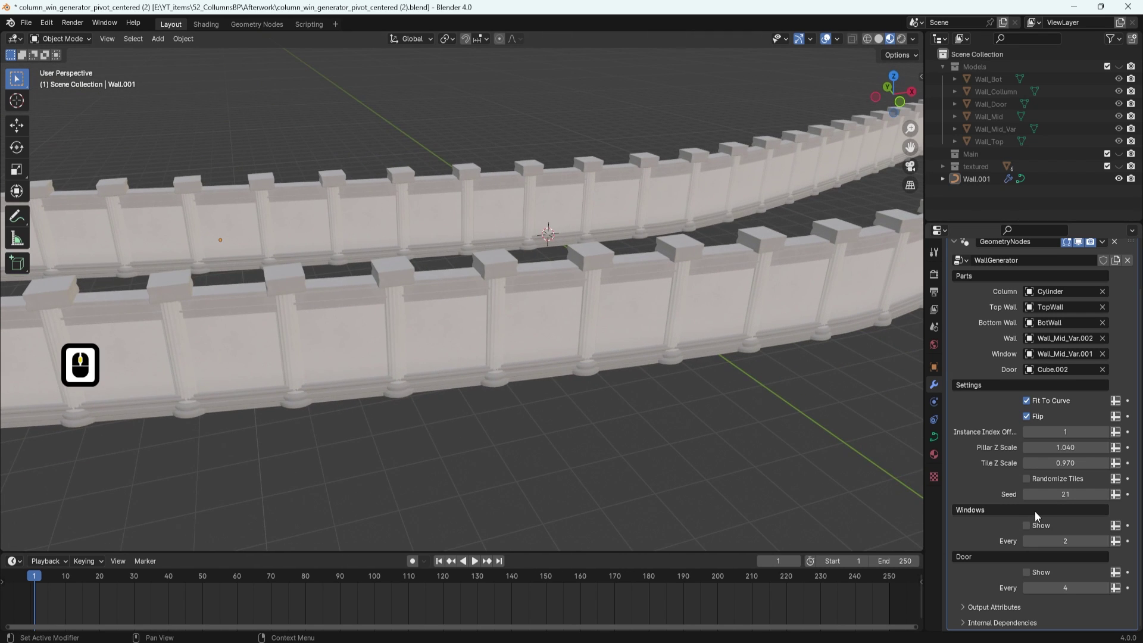
# Turn Windows Show and Door Show back on for the curved walls and pull back to see both.
pyautogui.click(1029, 528)
pyautogui.middleClick(659, 405)
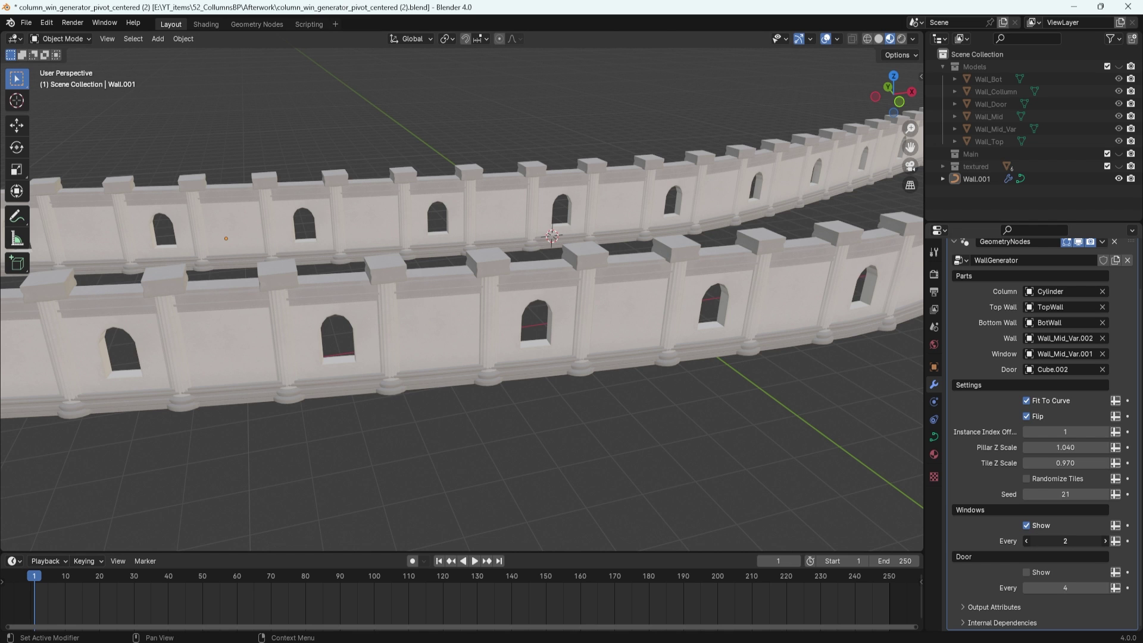
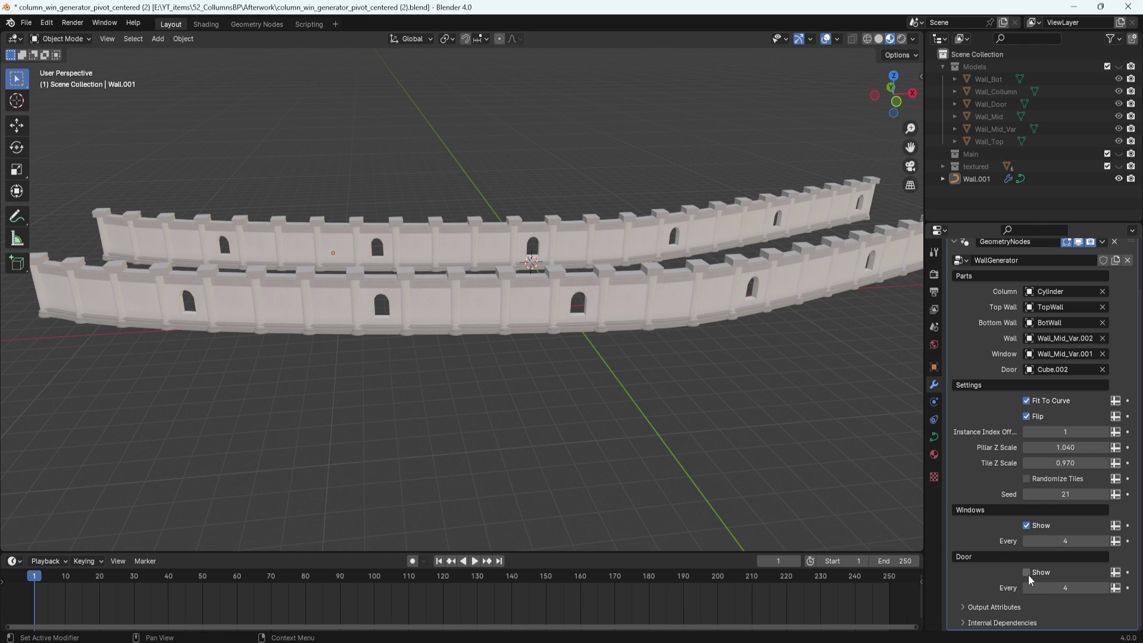
pyautogui.click(1032, 580)
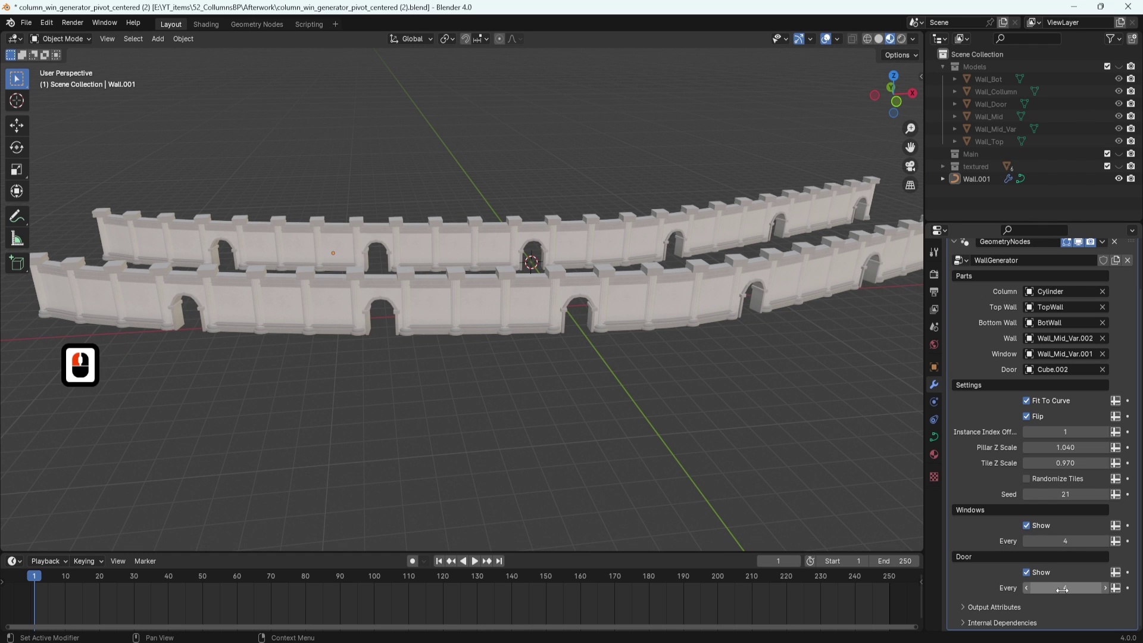
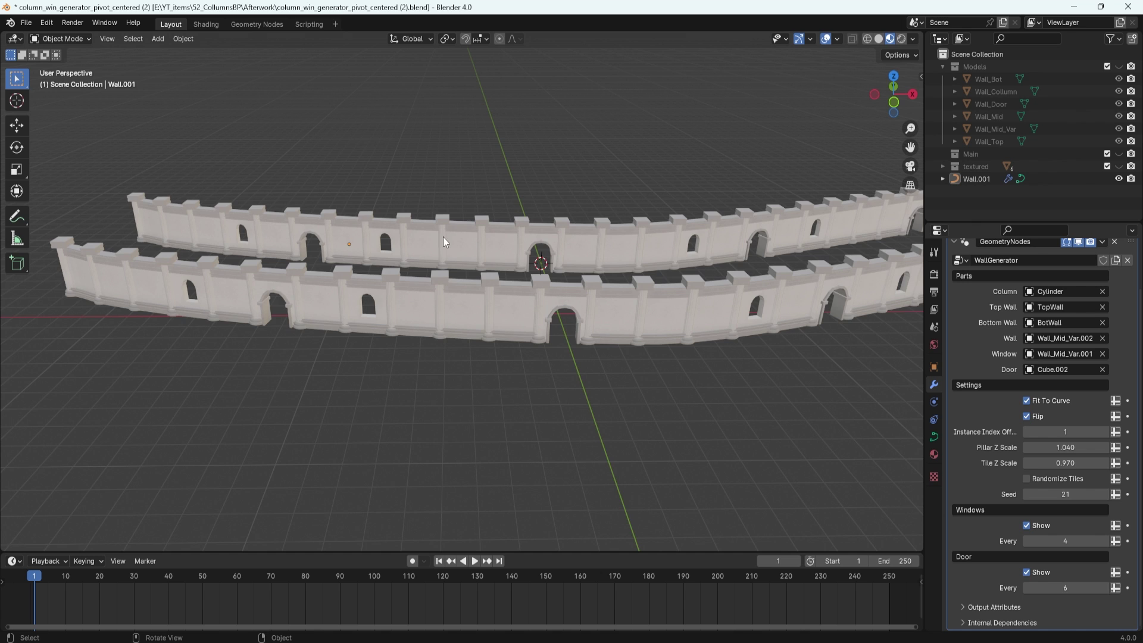
pyautogui.middleClick(456, 279)
pyautogui.middleClick(481, 256)
pyautogui.middleClick(527, 285)
pyautogui.middleClick(517, 277)
pyautogui.middleClick(521, 269)
pyautogui.middleClick(529, 250)
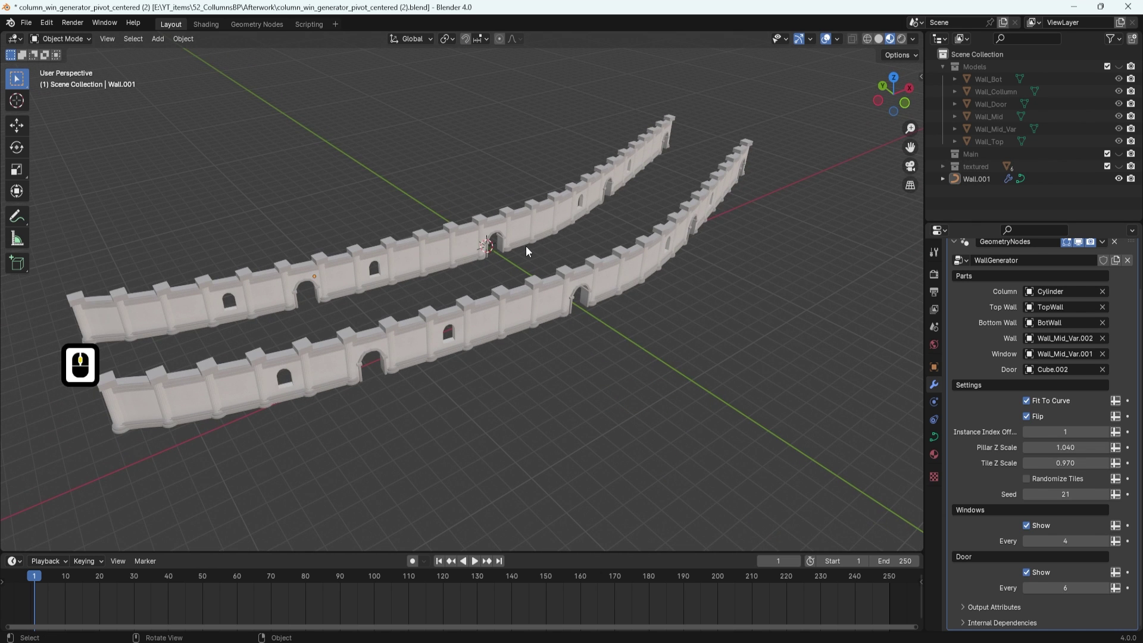
# Duplicate the curved wall and move the copy aside along Y.
pyautogui.middleClick(461, 245)
pyautogui.click(462, 245)
pyautogui.click(462, 245)
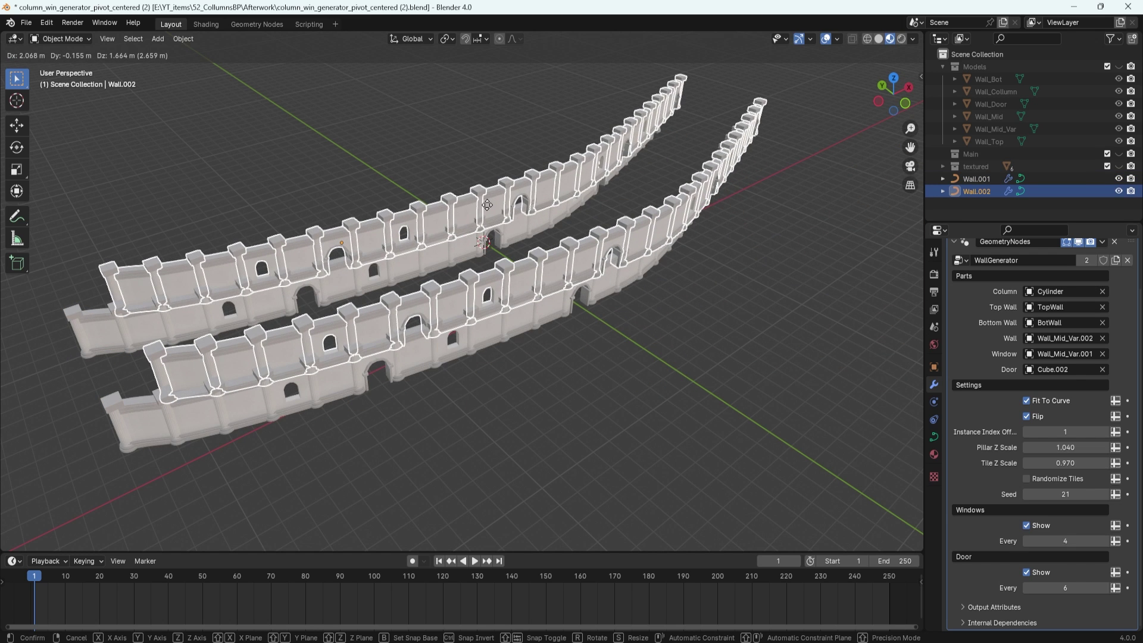
pyautogui.press('g')
pyautogui.press('y')
pyautogui.click(370, 164)
# Replace the copy's curve with a scaled-up Bezier circle to form a ring wall.
pyautogui.middleClick(608, 229)
pyautogui.press('Tab')
pyautogui.write('a')
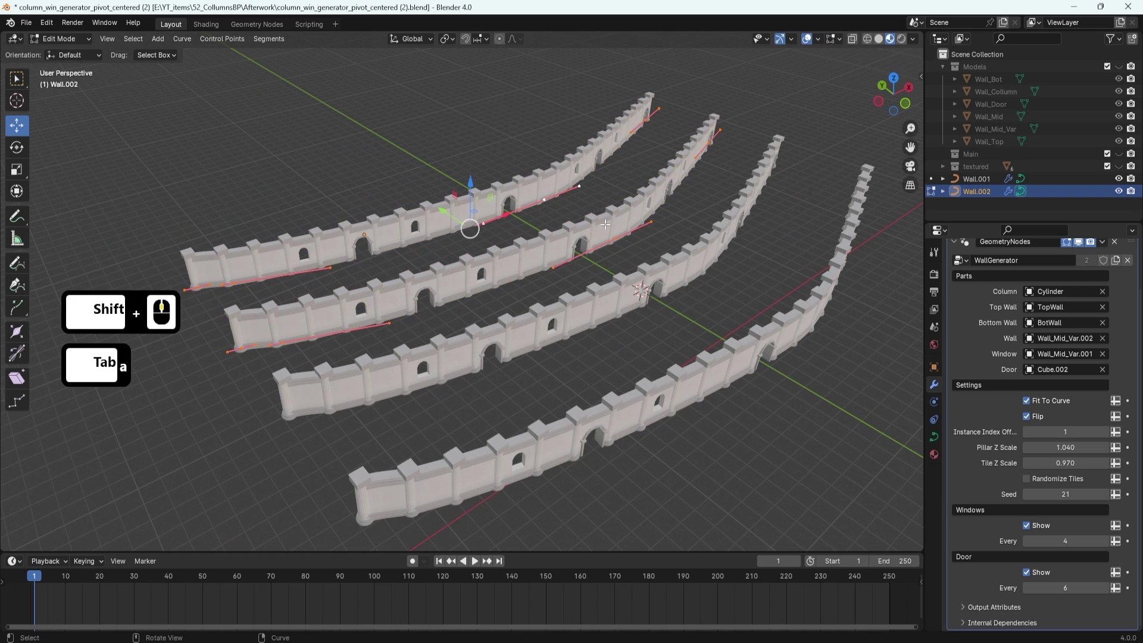
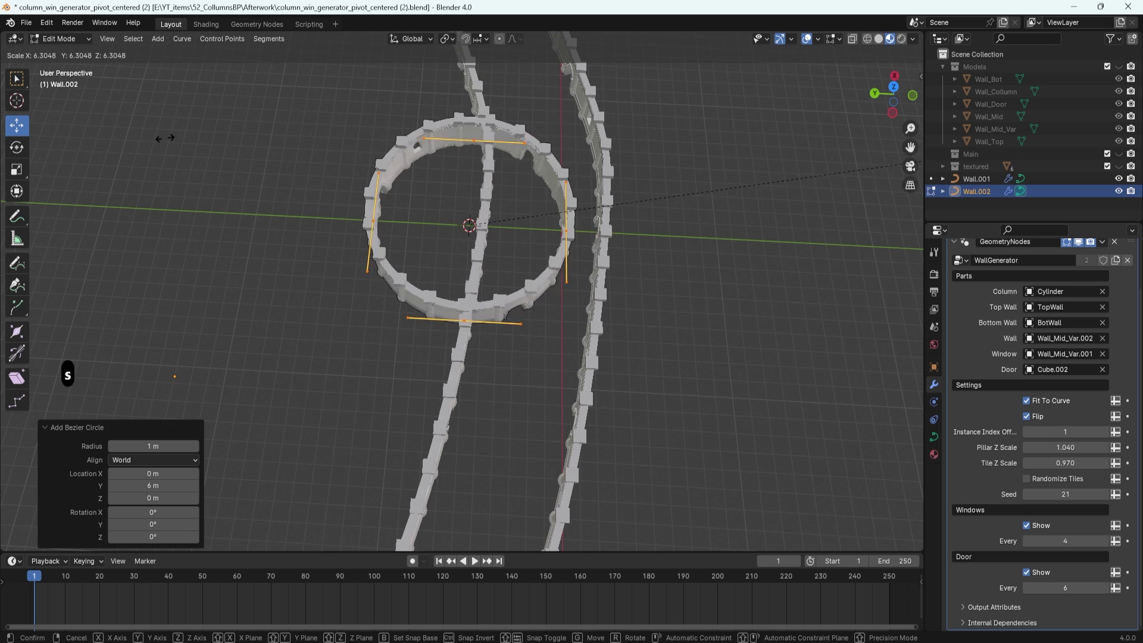
pyautogui.click(302, 177)
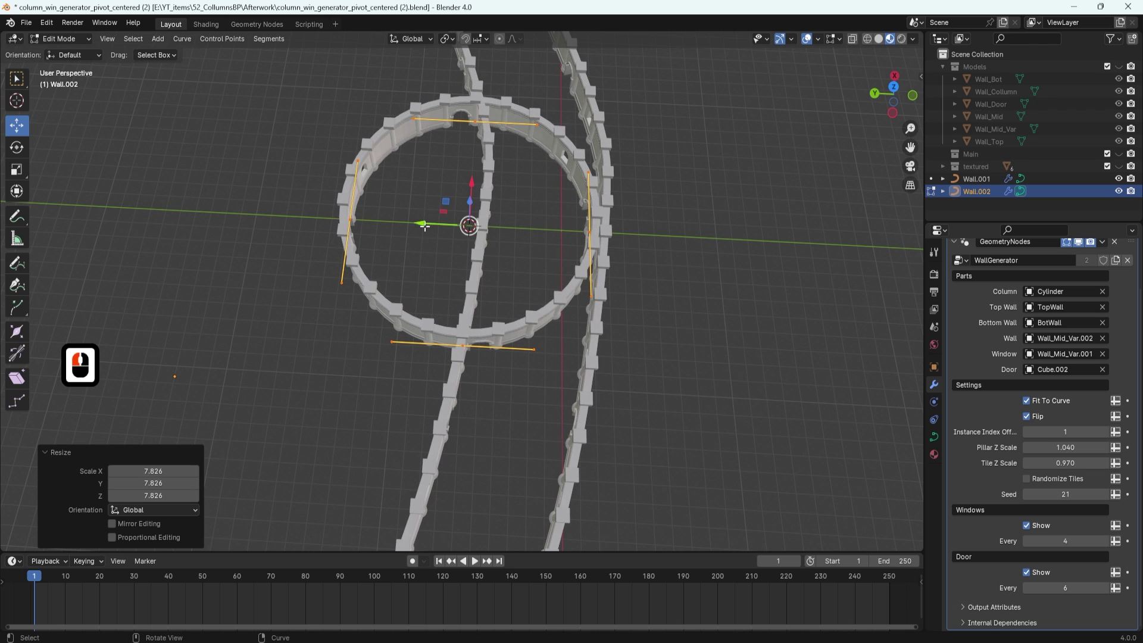
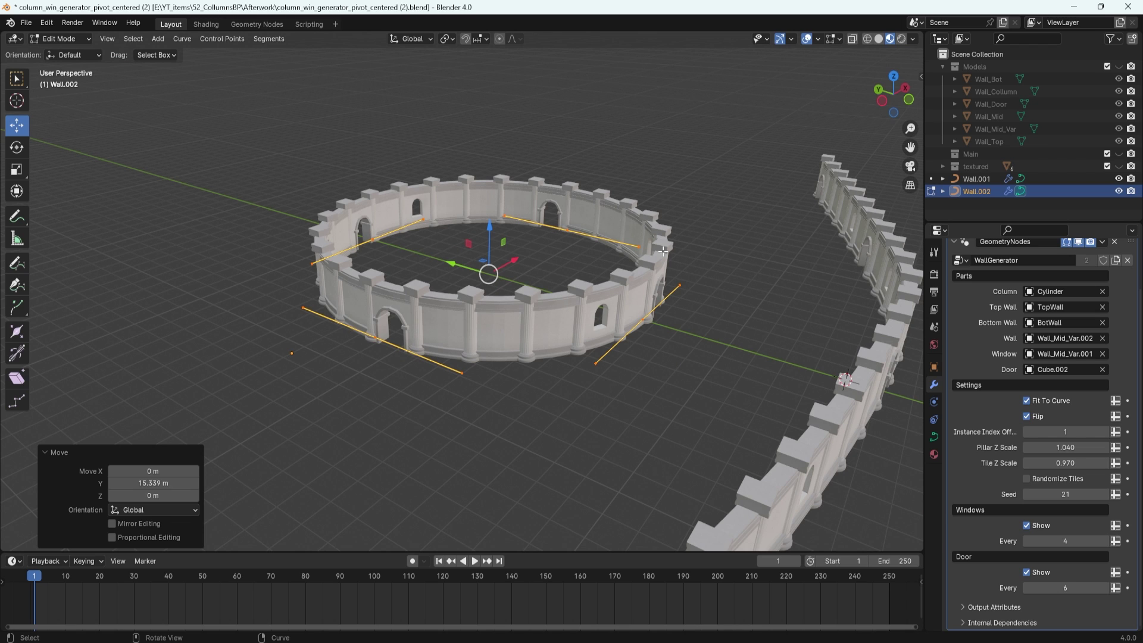
# Duplicate the ring's circle to start stacking another tier of the tower.
pyautogui.press('d')
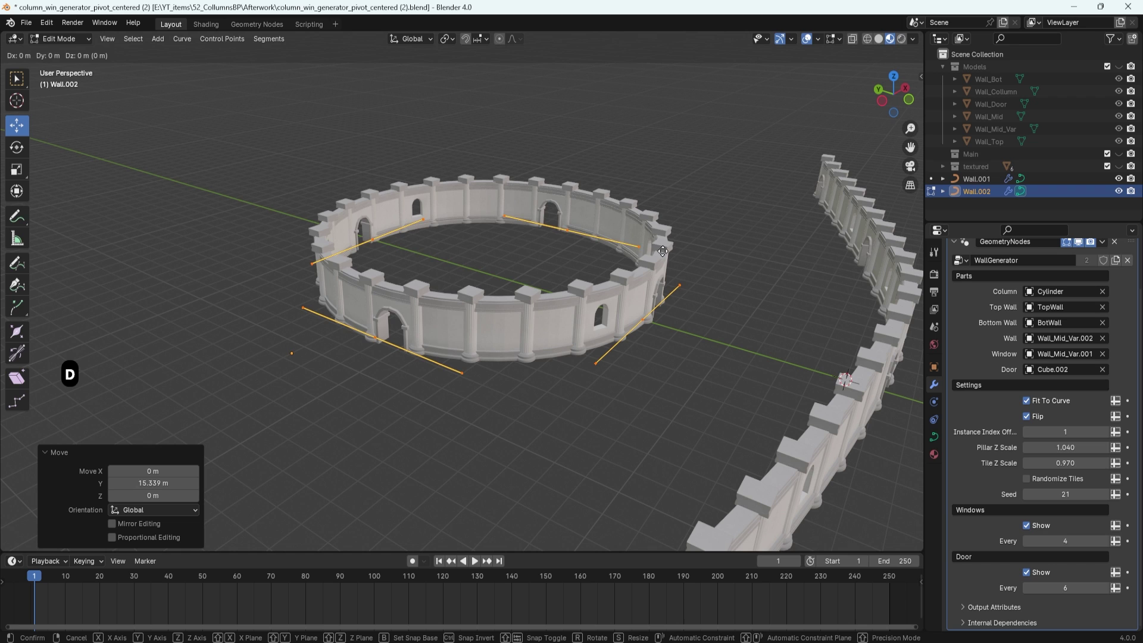
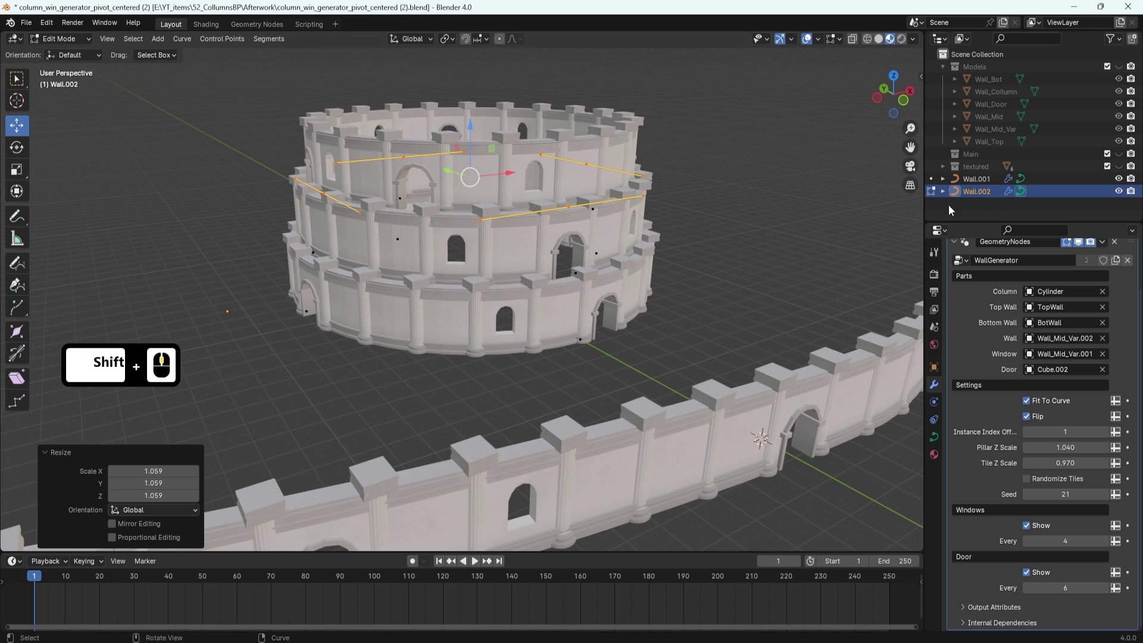
# Turn off Windows Show for the circular tower in the generator settings.
pyautogui.middleClick(1012, 303)
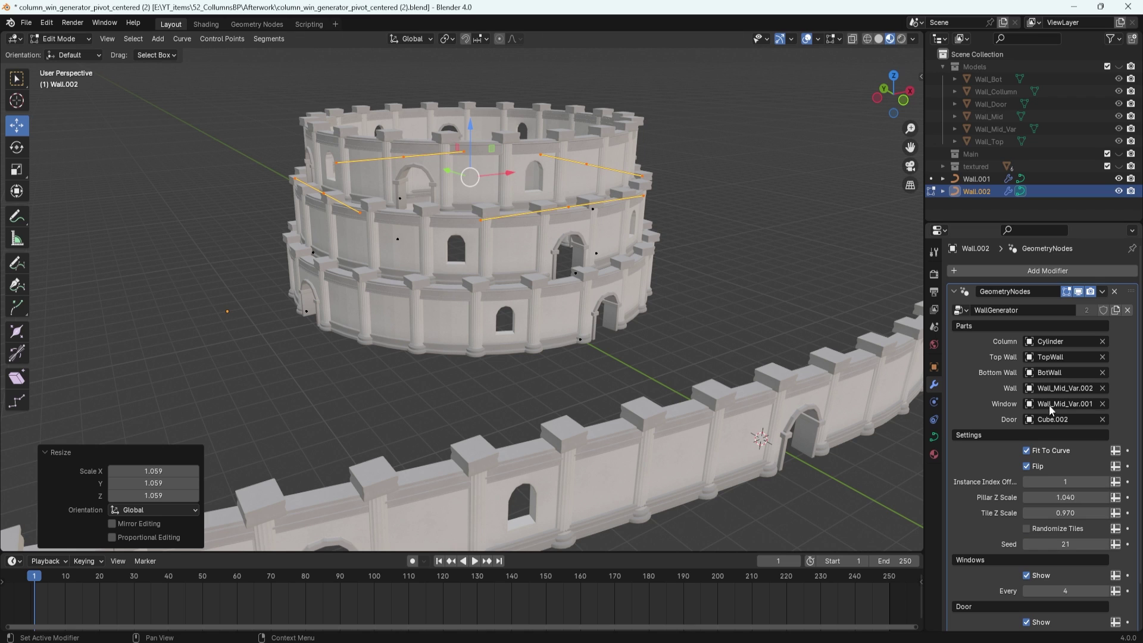
pyautogui.middleClick(1035, 473)
pyautogui.middleClick(1036, 474)
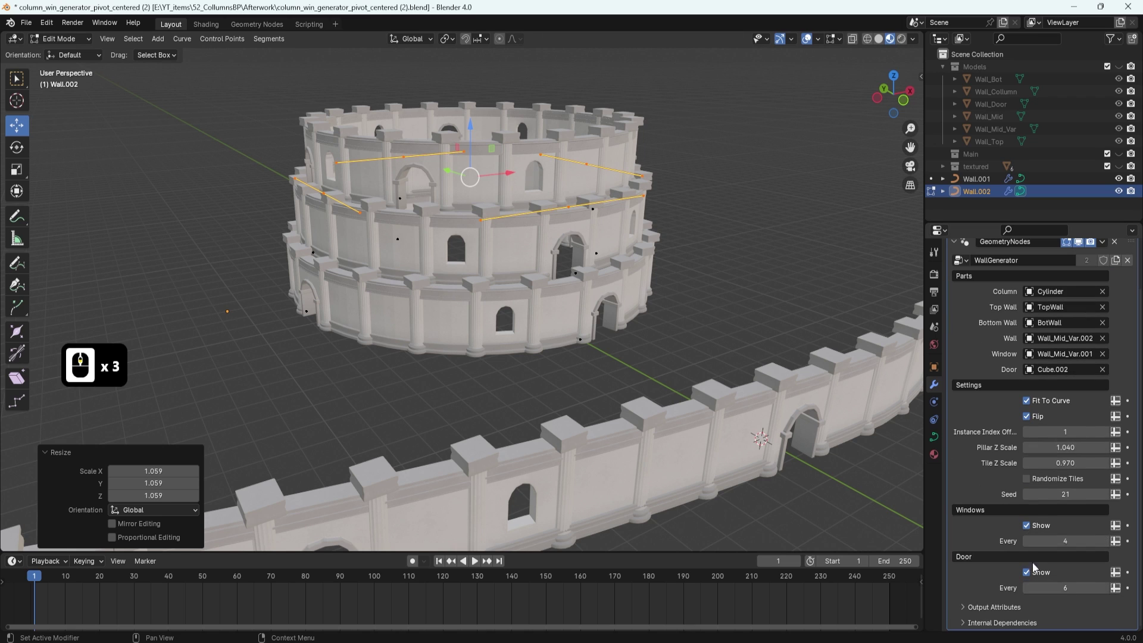
pyautogui.doubleClick(1026, 527)
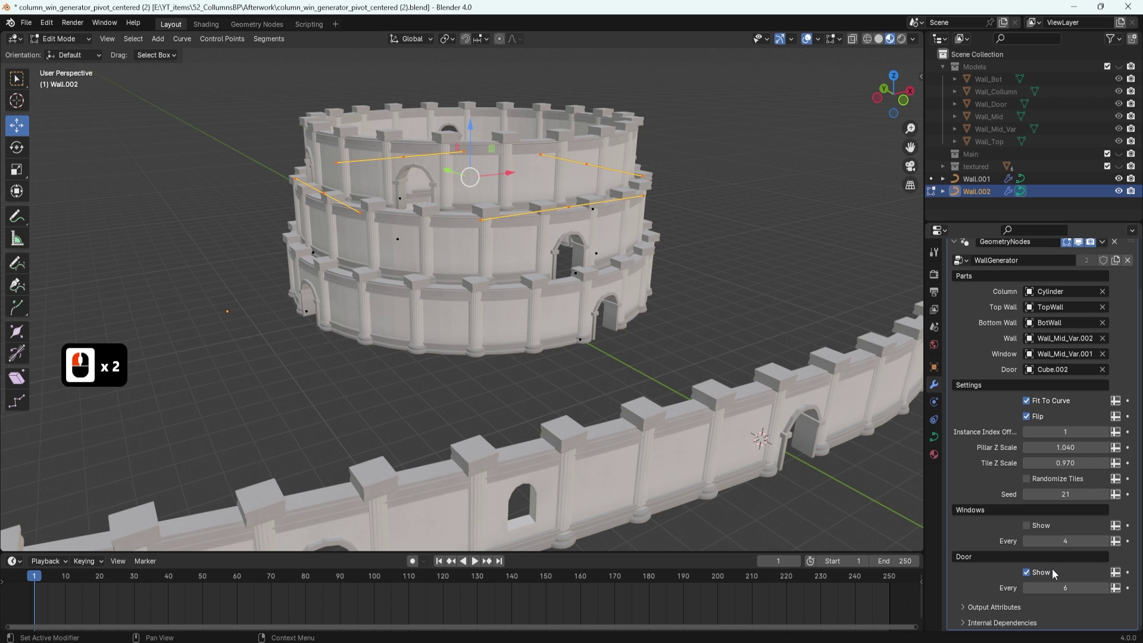